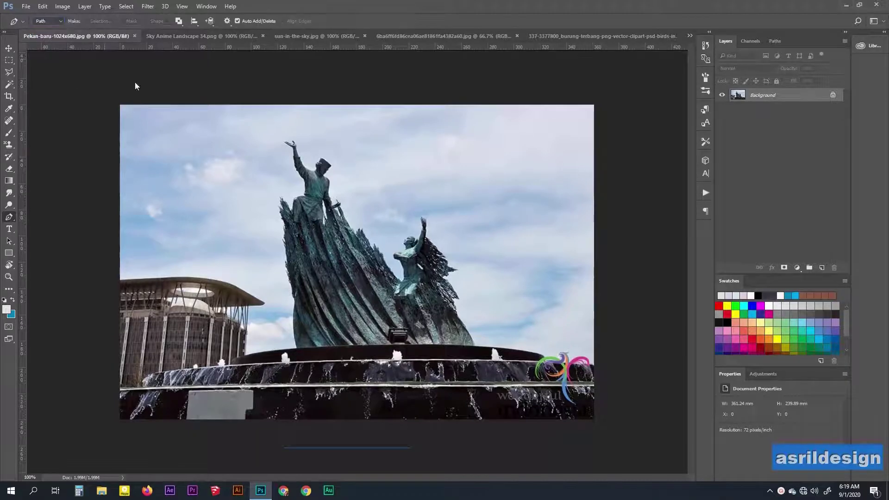
Zoom in and place the first Pen path anchor point on the building's roof edge
scroll("up", 3)
key("space")
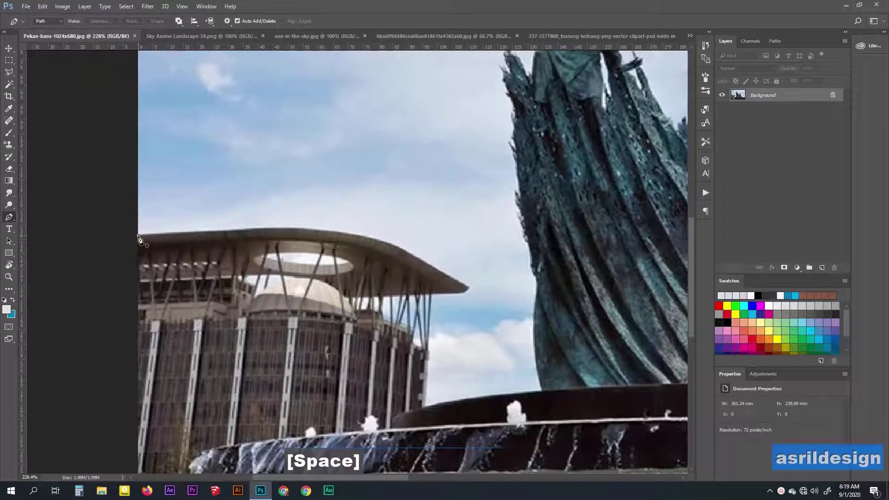
scroll("up", 3)
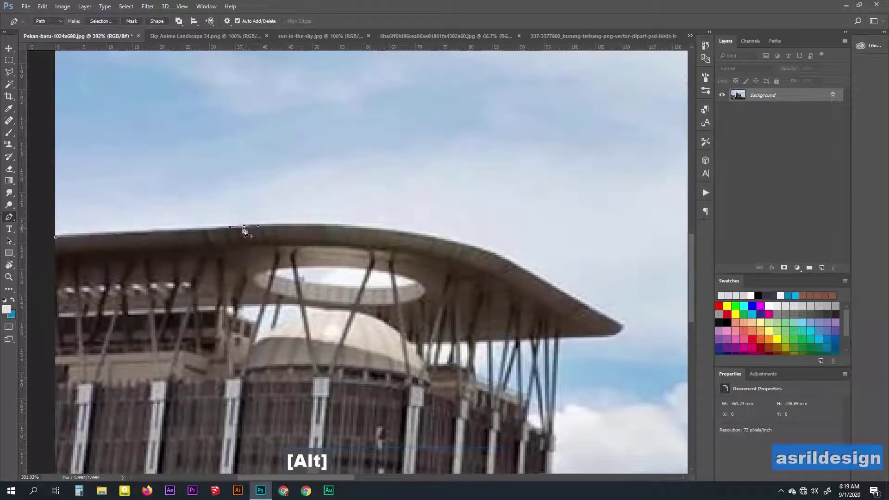
left_click(246, 229)
key("space")
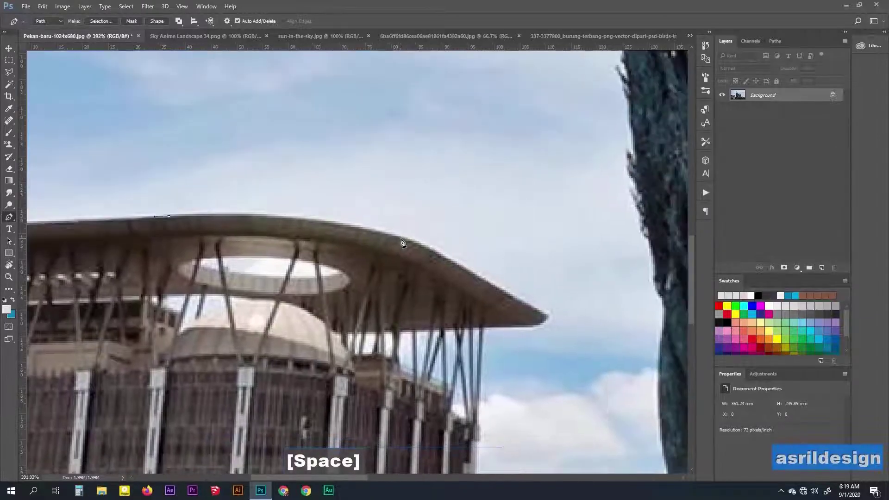
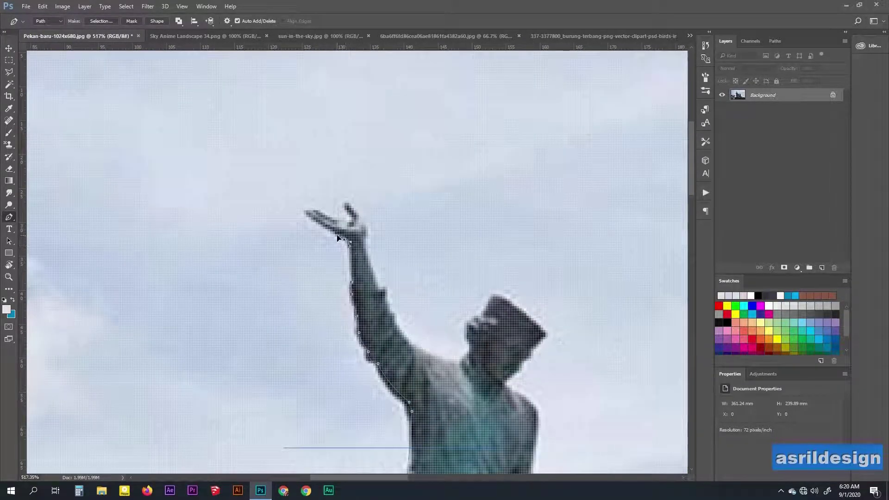
Trace anchor points around the statue's raised hand and fingers, undoing misplaced points
left_click(310, 215)
left_click(315, 215)
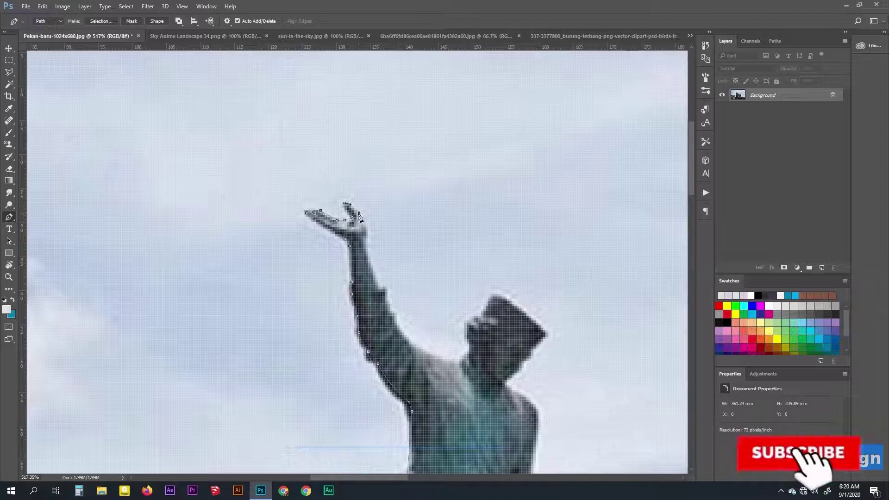
left_click(368, 241)
key("space")
left_click(360, 284)
key("space")
left_click(309, 226)
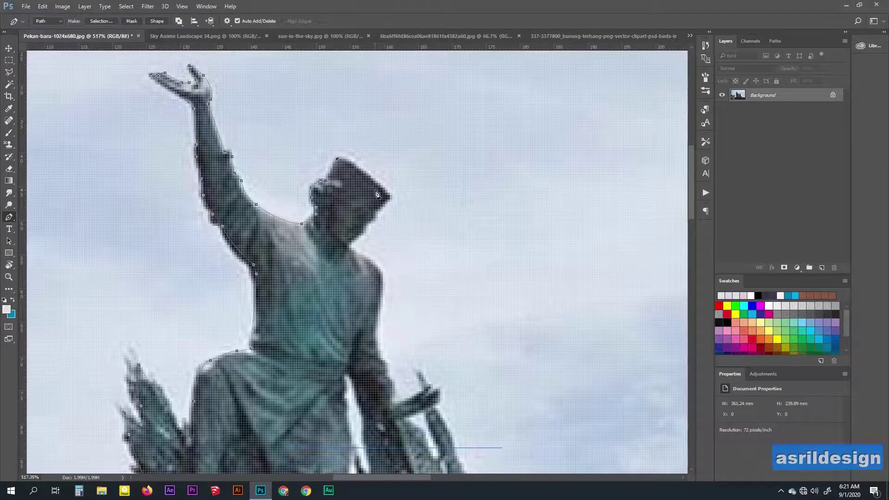
key("space")
key("ctrl+alt+z")
key("ctrl+alt+z")
Extend the path around the statue's head and down along its body, correcting stray points
left_click(360, 171)
key("space")
key("space")
key("ctrl+alt+z")
key("ctrl+alt+z")
left_click(312, 201)
left_click(306, 228)
key("space")
key("ctrl+alt+z")
Zoom and pan across to the winged second figure to continue the outline there
scroll("down", 3)
scroll("up", 3)
scroll("down", 3)
scroll("up", 3)
scroll("down", 3)
scroll("up", 3)
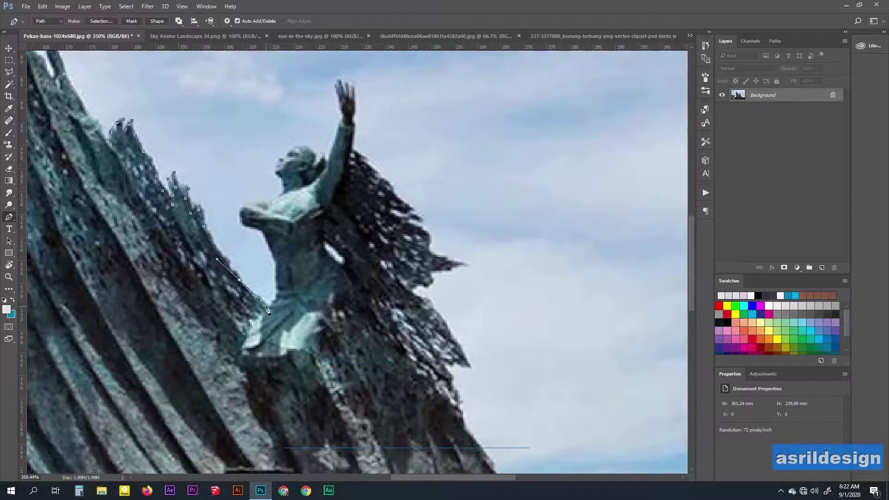
scroll("up", 3)
key("space")
scroll("down", 3)
scroll("up", 3)
key("space")
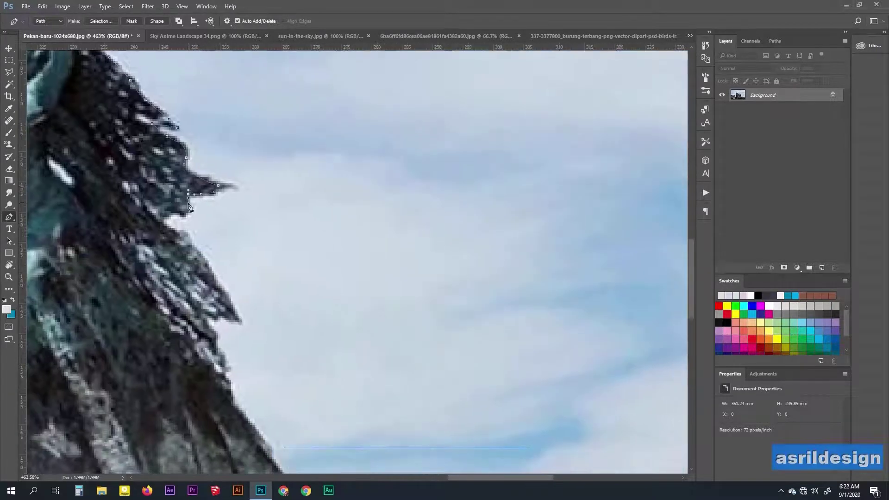
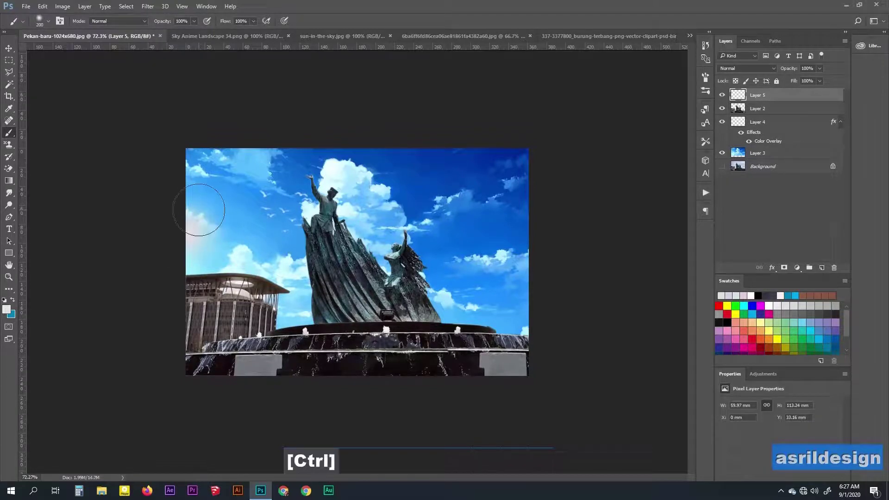
Undo the stray stroke and settle on the soft starburst flare brush for the sun glow
key("ctrl+alt+z")
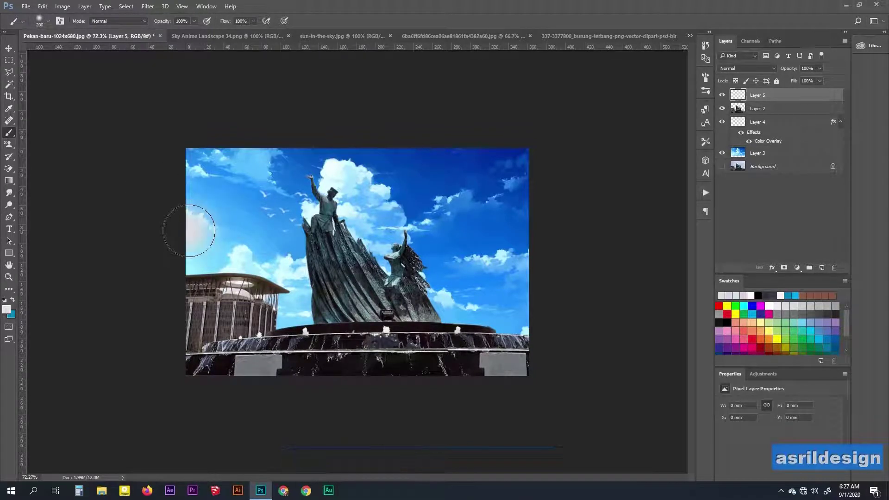
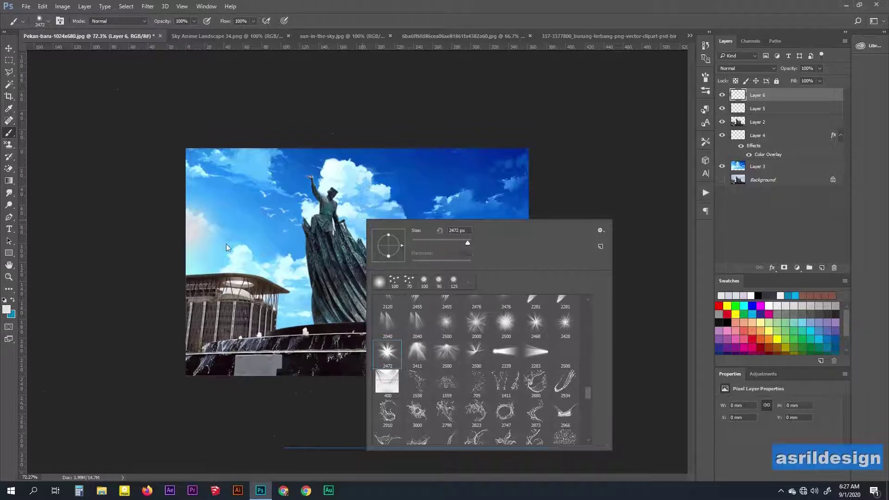
key("ctrl+z")
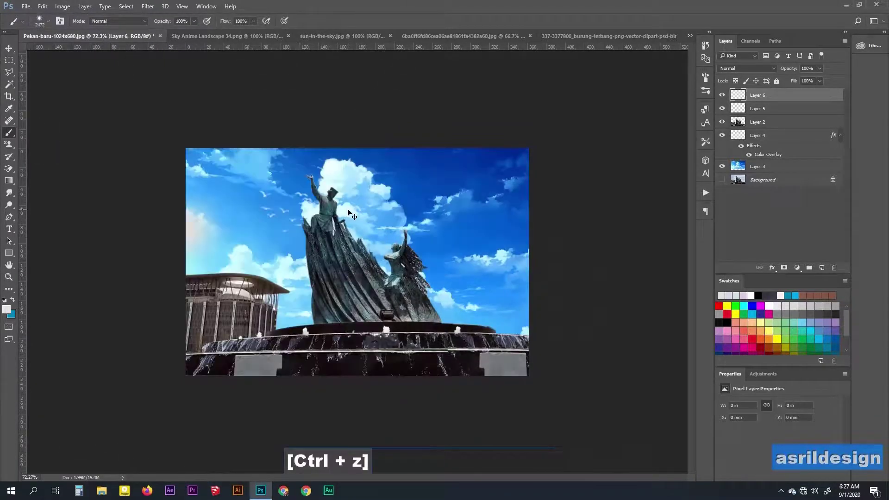
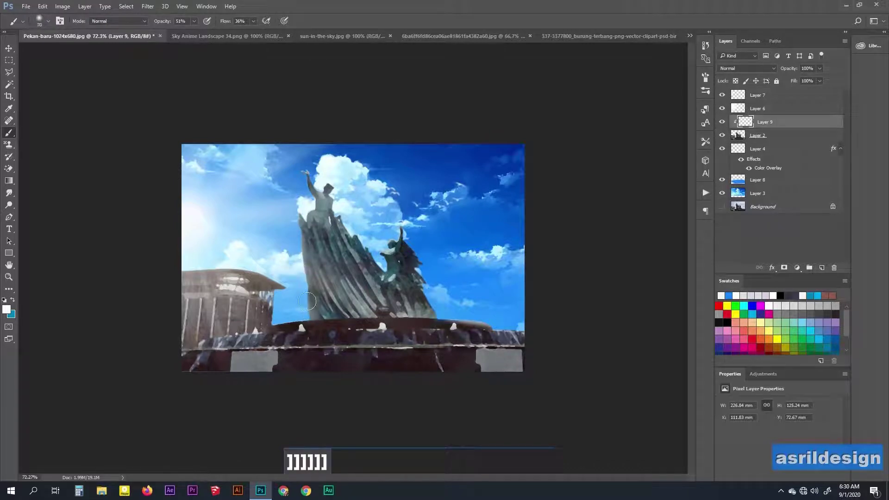
Resize the soft brush larger then smaller while painting highlights over the statue and building
type("]]]]]]")
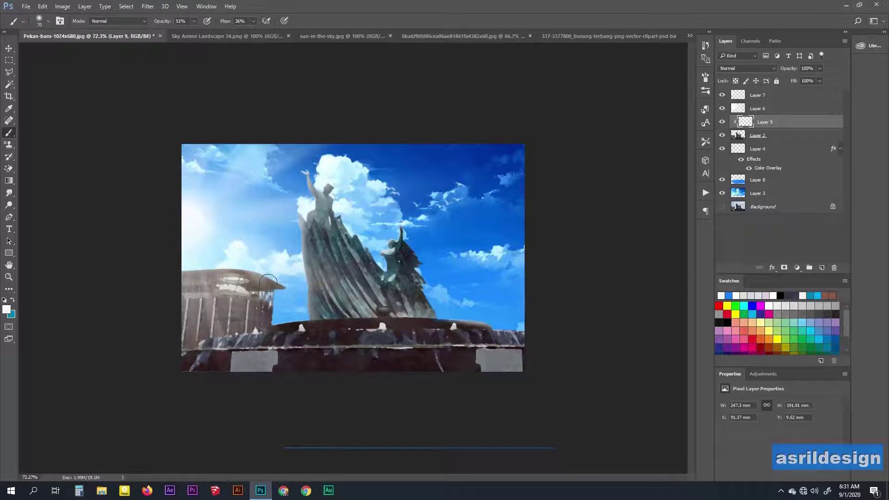
key("ctrl+alt+z")
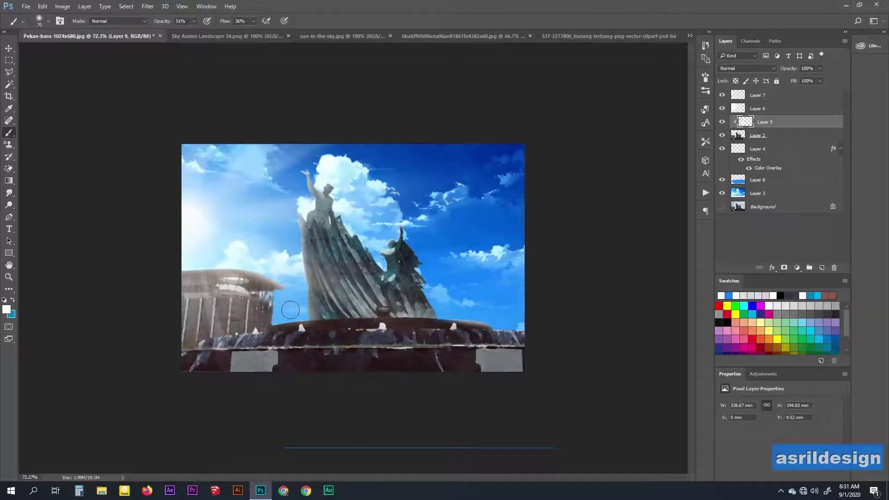
type("[[[[")
scroll("down", 3)
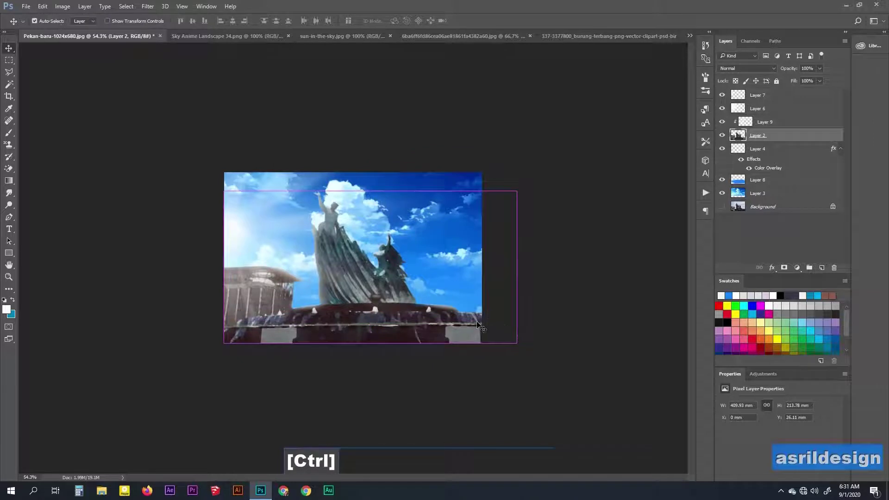
Apply a cooler blue-green Color Balance to the statues and fountain to match the sky
key("ctrl+b")
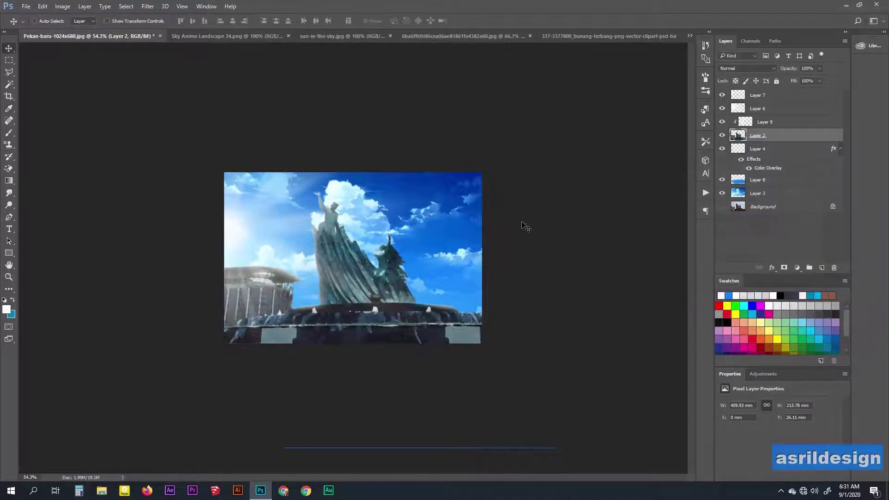
scroll("down", 3)
scroll("down", 3)
scroll("up", 3)
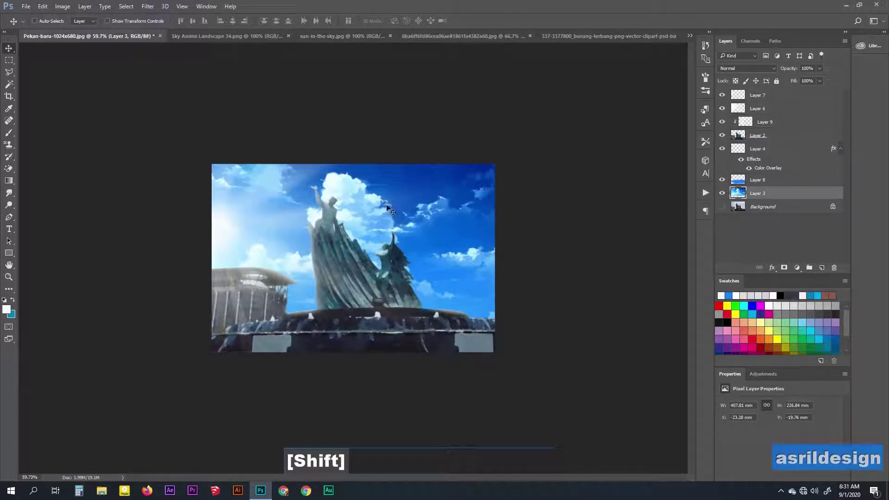
Select Layer 7 through Layer 3 and merge them into one layer above the background
key("ctrl+z")
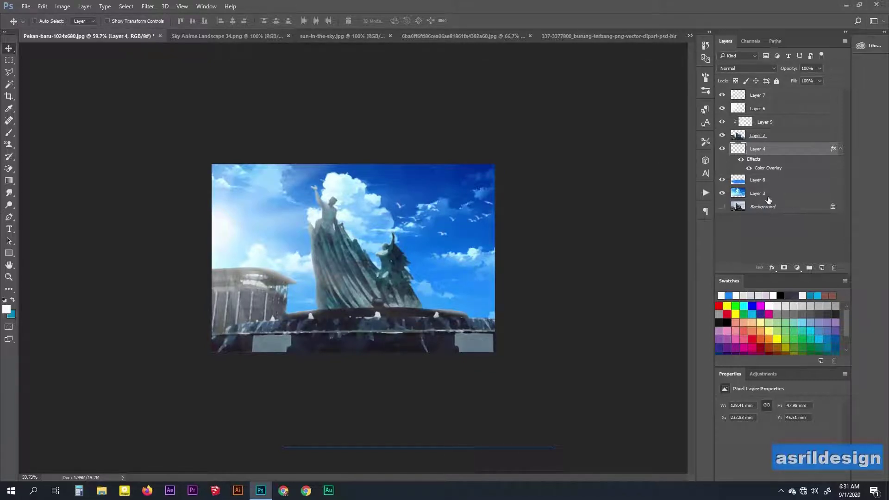
left_click(771, 95)
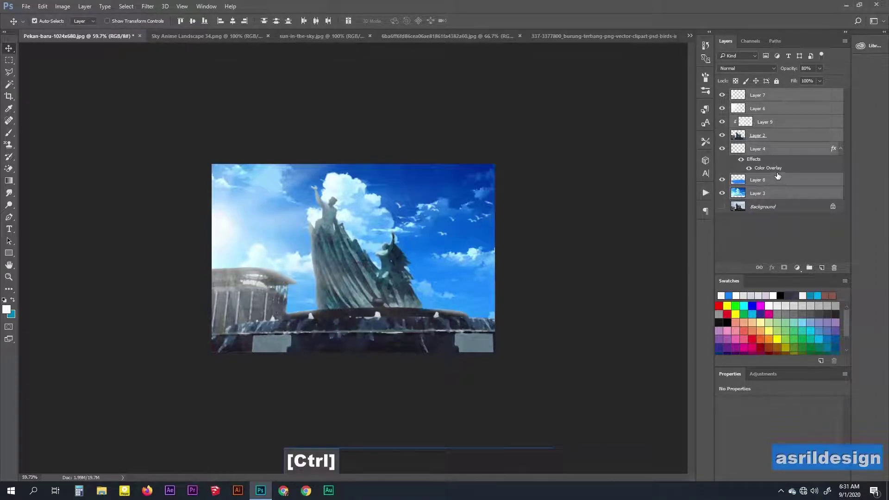
key("ctrl+e")
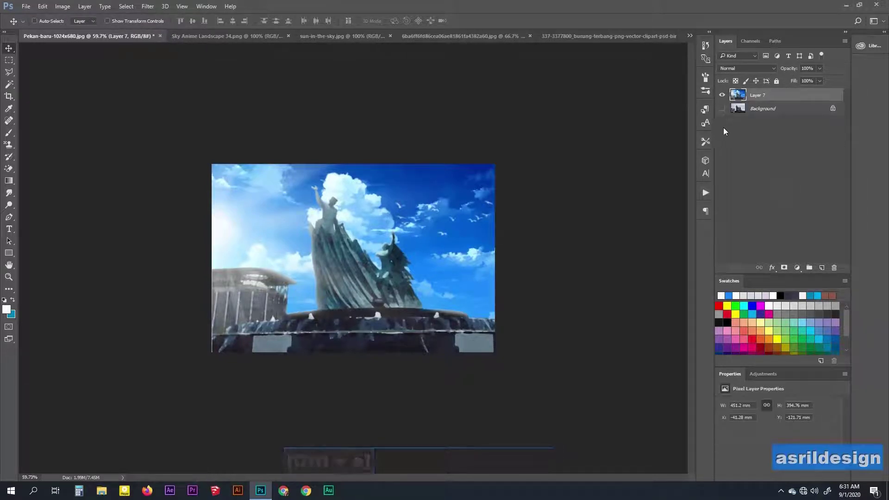